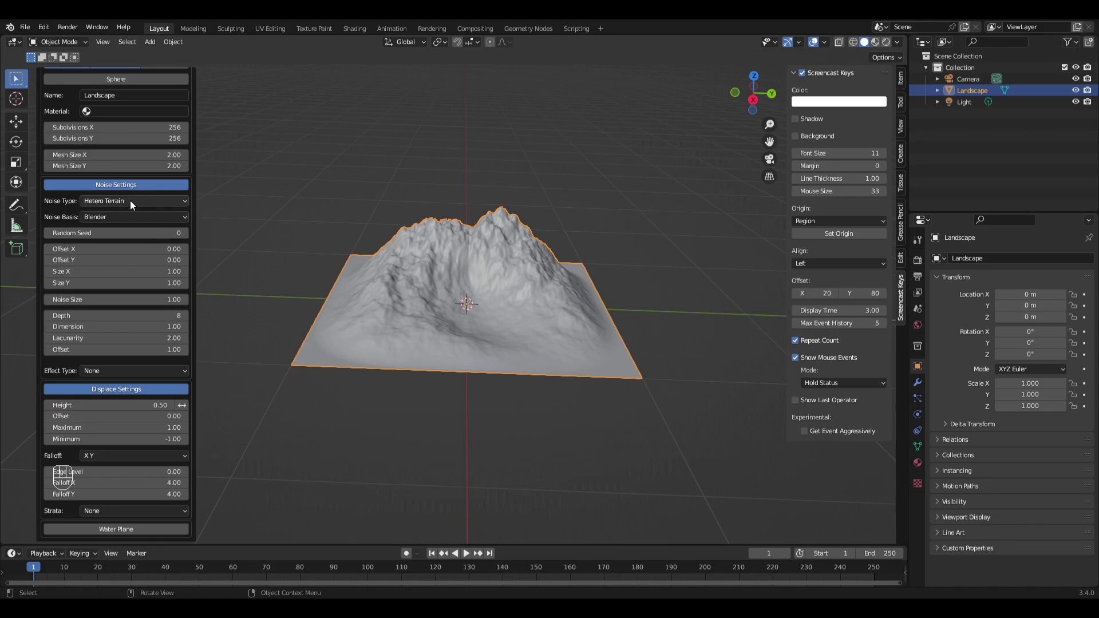
- Cycle the Noise Type through Hetero Terrain, Marble and vlNoise turbulence, ending on Double MultiFractal
left_click_drag(133, 202, 129, 323)
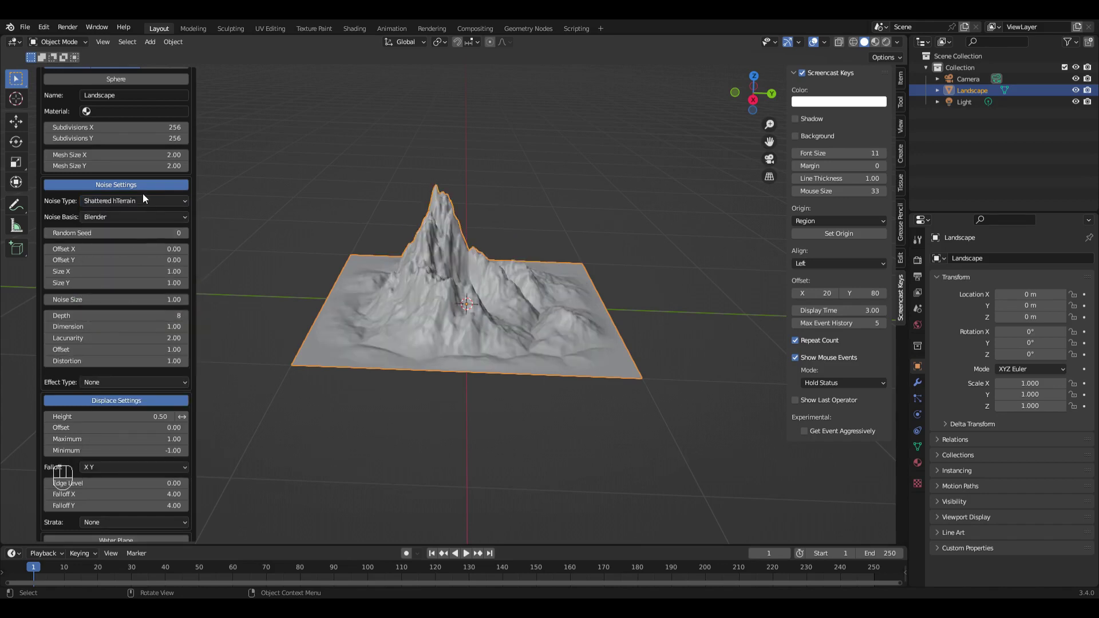
left_click_drag(146, 203, 132, 257)
left_click(132, 257)
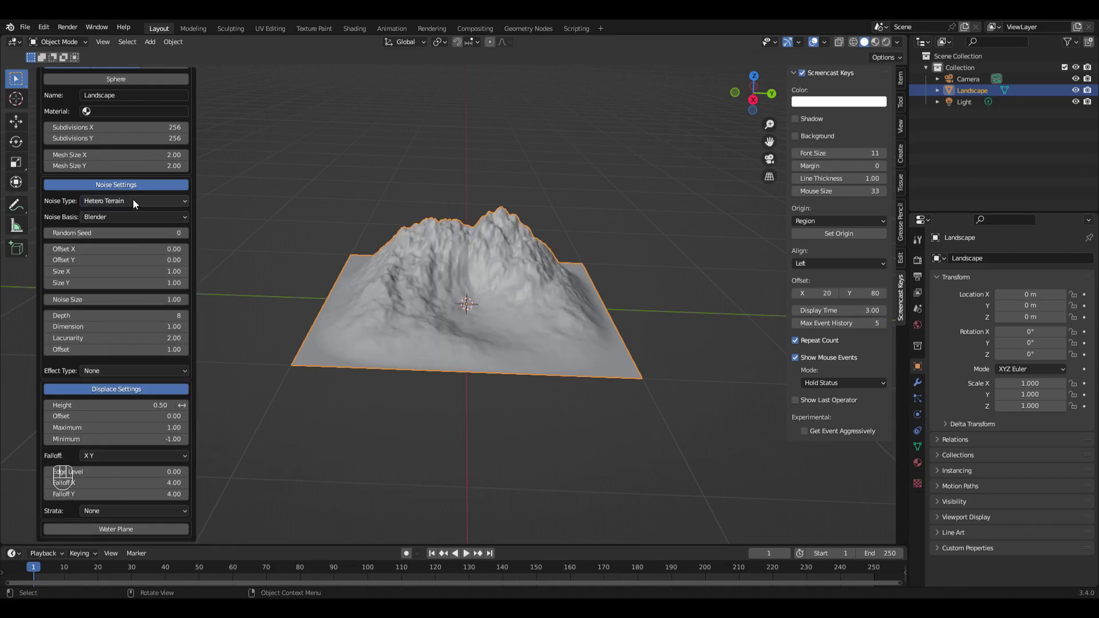
left_click_drag(138, 203, 139, 309)
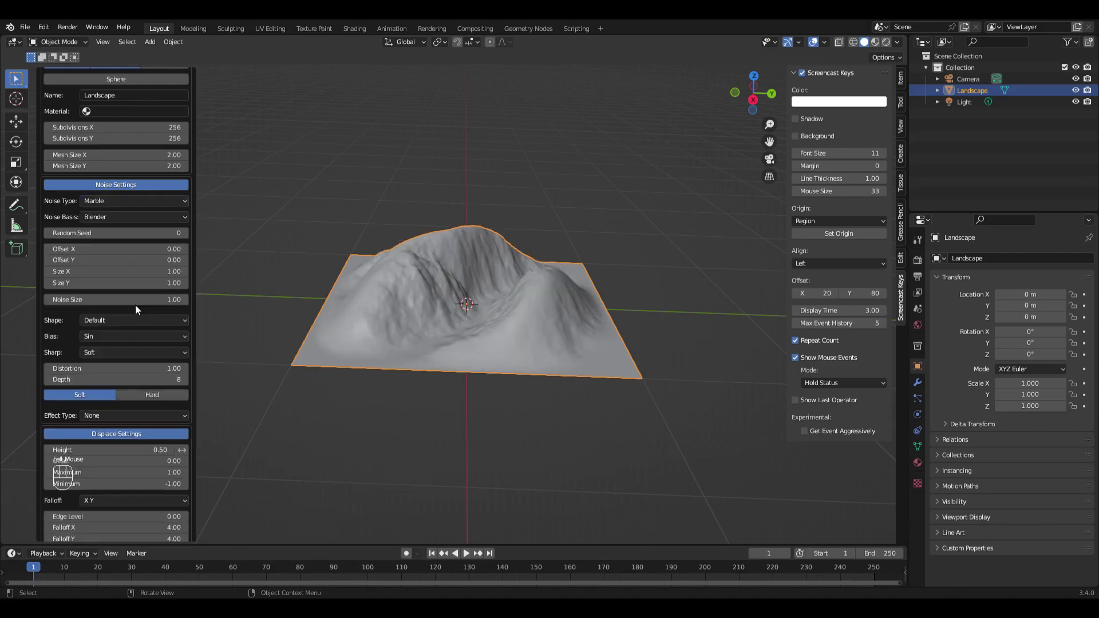
left_click_drag(136, 202, 124, 357)
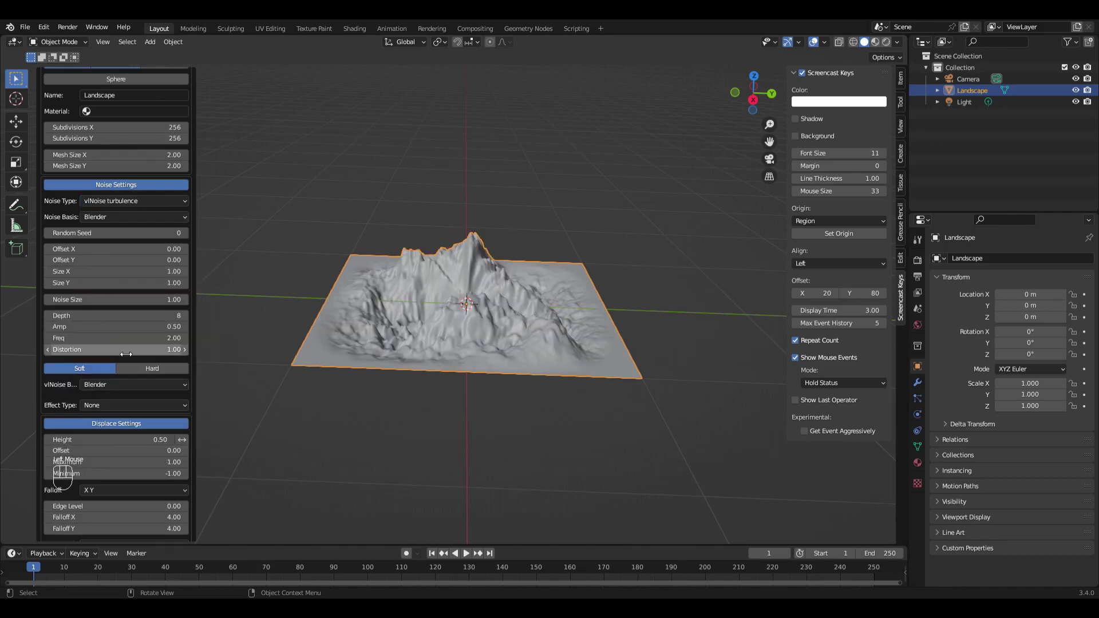
left_click_drag(146, 205, 142, 392)
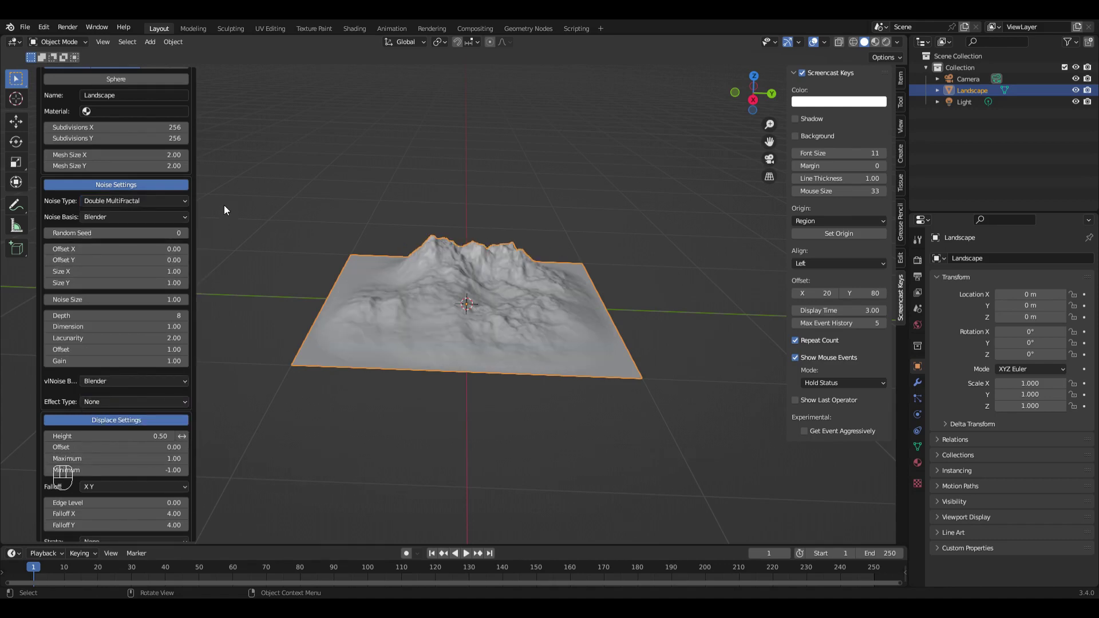
- Reset the Noise Type to its default Hetero Terrain via the context menu
right_click(159, 207)
left_click(160, 206)
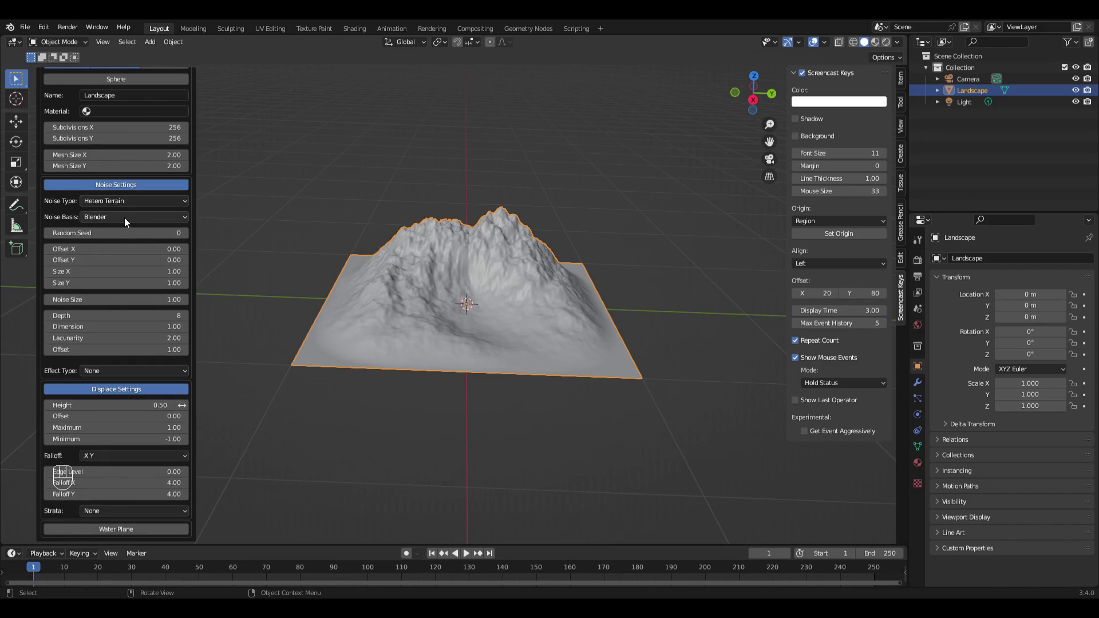
left_click_drag(116, 222, 145, 248)
- Try Voronoi F1, Voronoi Crackle and Cell Noise bases, then return the basis to Blender
left_click_drag(132, 218, 121, 267)
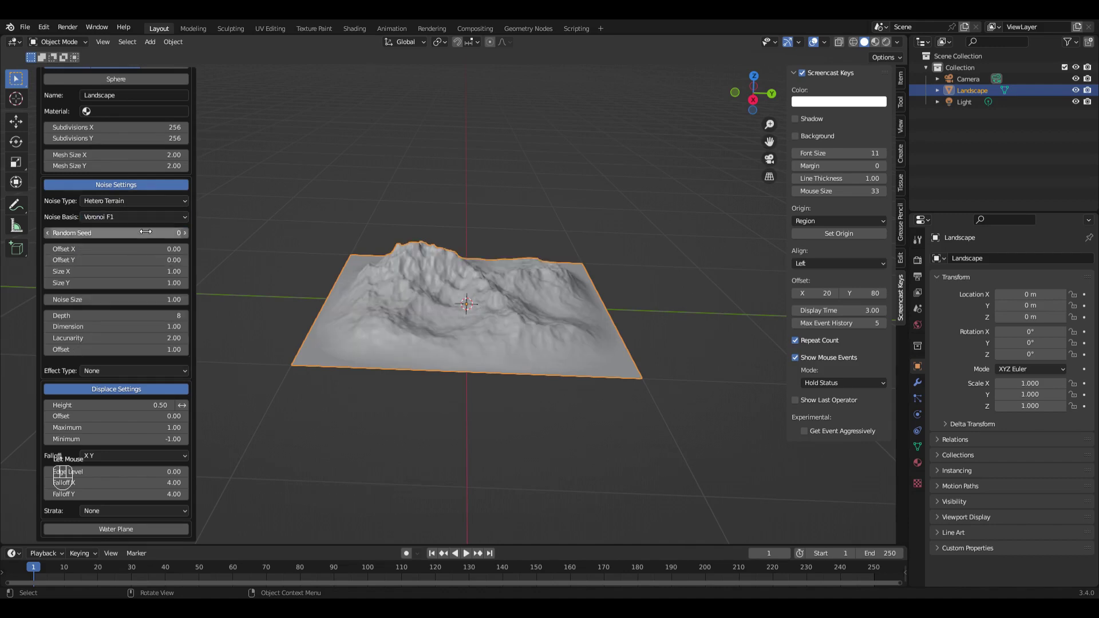
left_click_drag(142, 221, 119, 332)
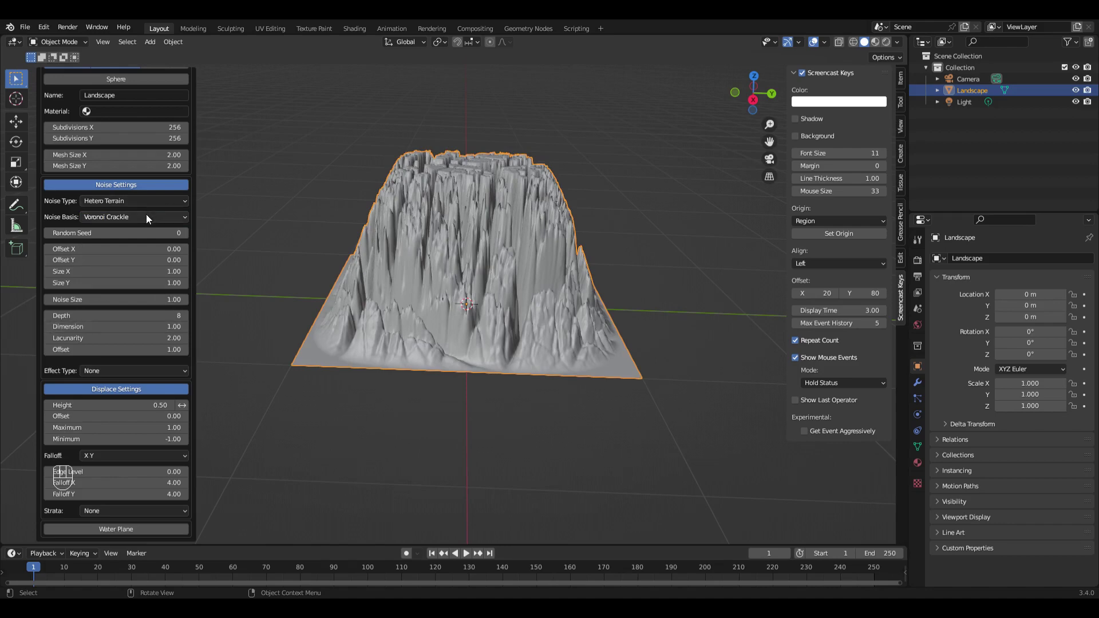
left_click_drag(151, 218, 130, 348)
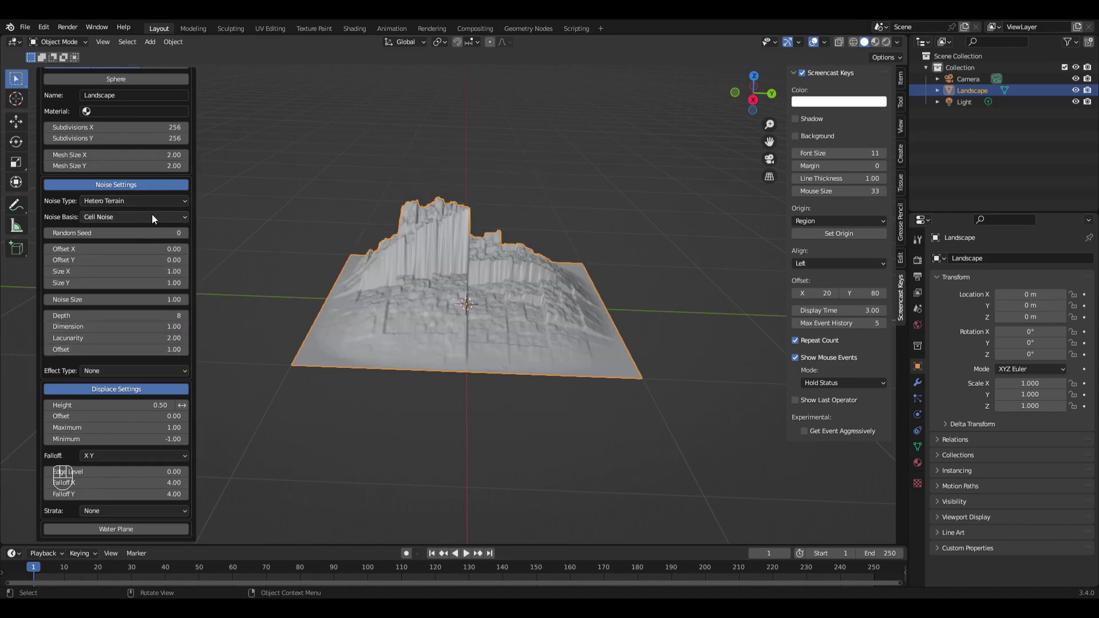
left_click_drag(154, 217, 143, 220)
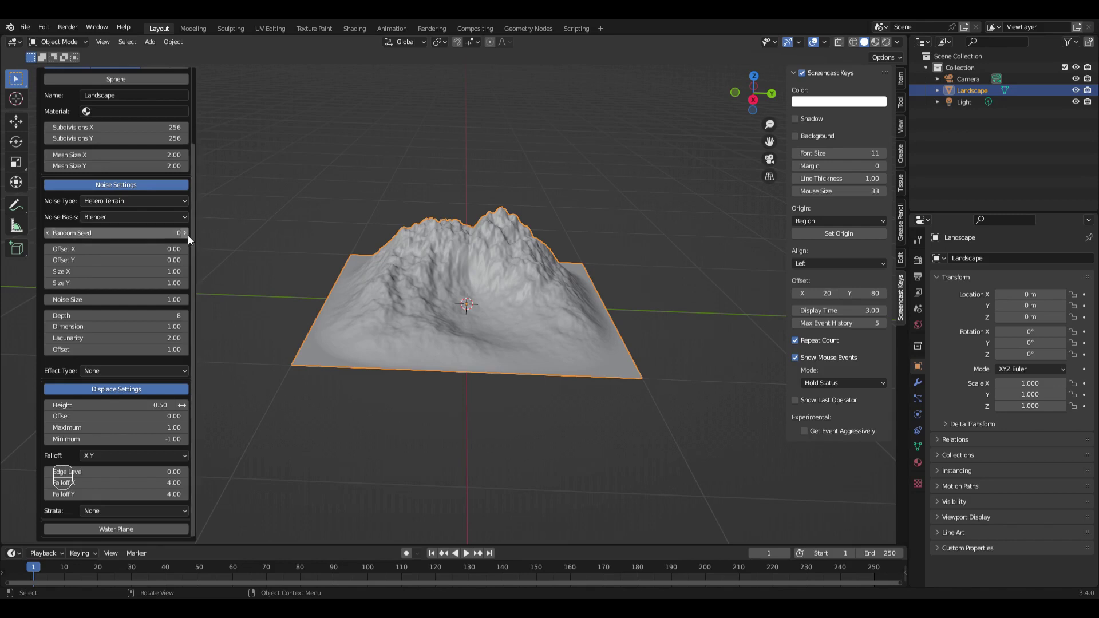
- Step the landscape's Random Seed up to 4, reshaping the terrain into lower hills
left_click(192, 236)
left_click(192, 236)
left_click(189, 236)
left_click(189, 237)
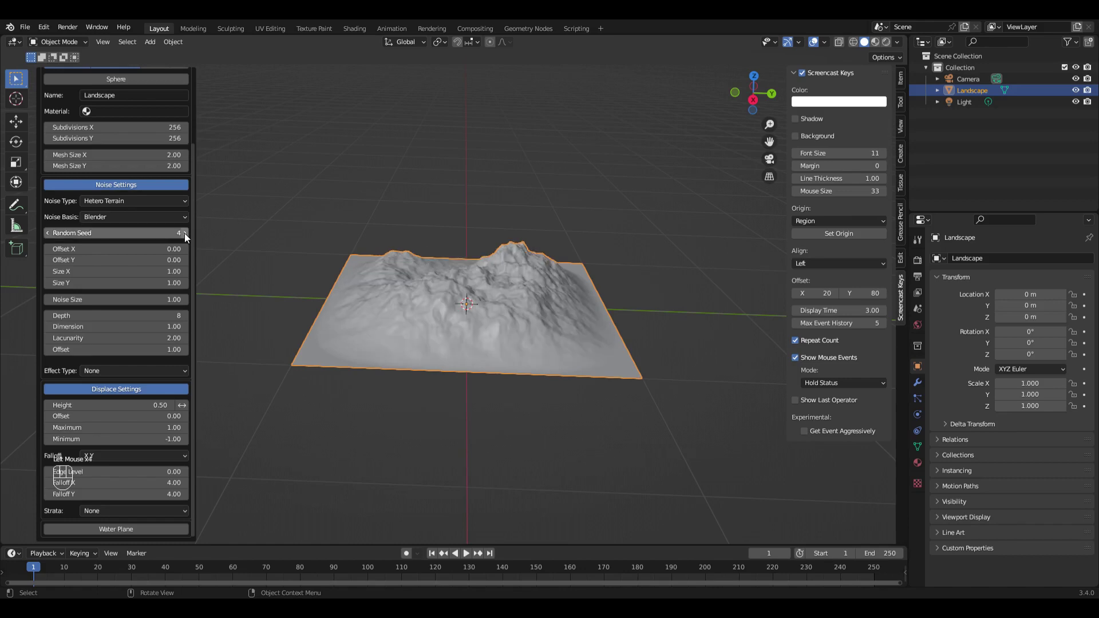
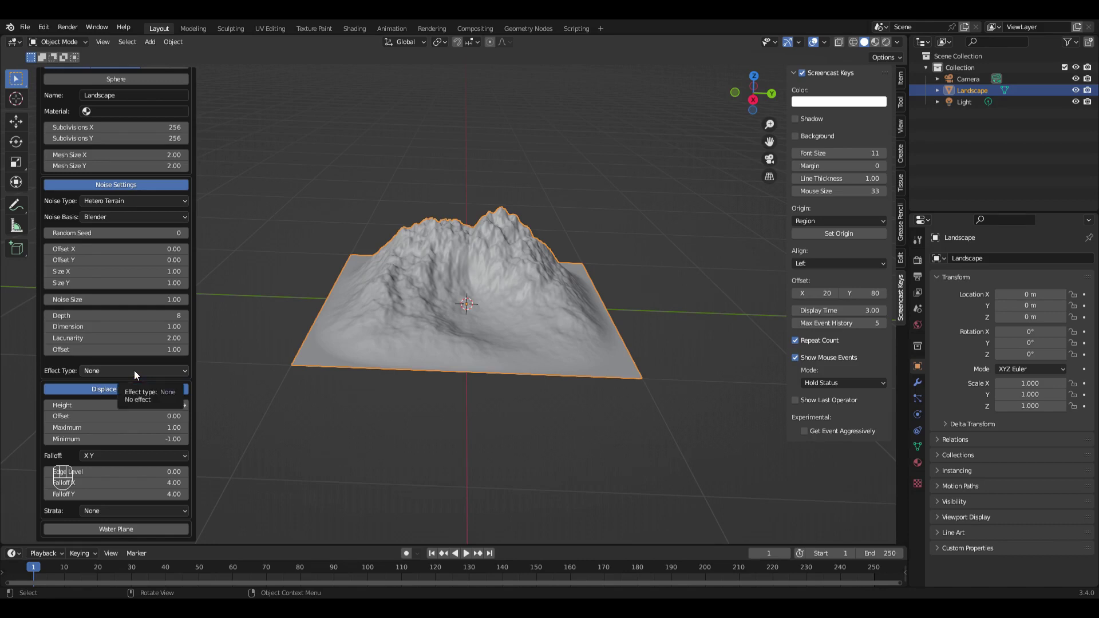
- Try a different Effect and expand the Displace Settings in the operator panel
left_click_drag(138, 375, 157, 441)
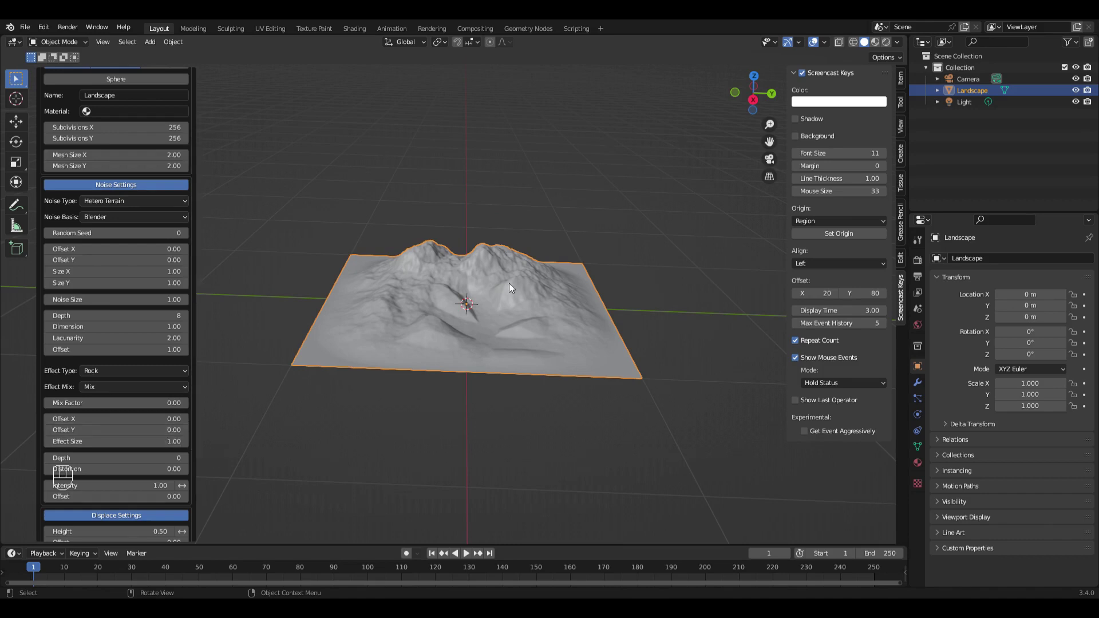
left_click(151, 372)
left_click(112, 477)
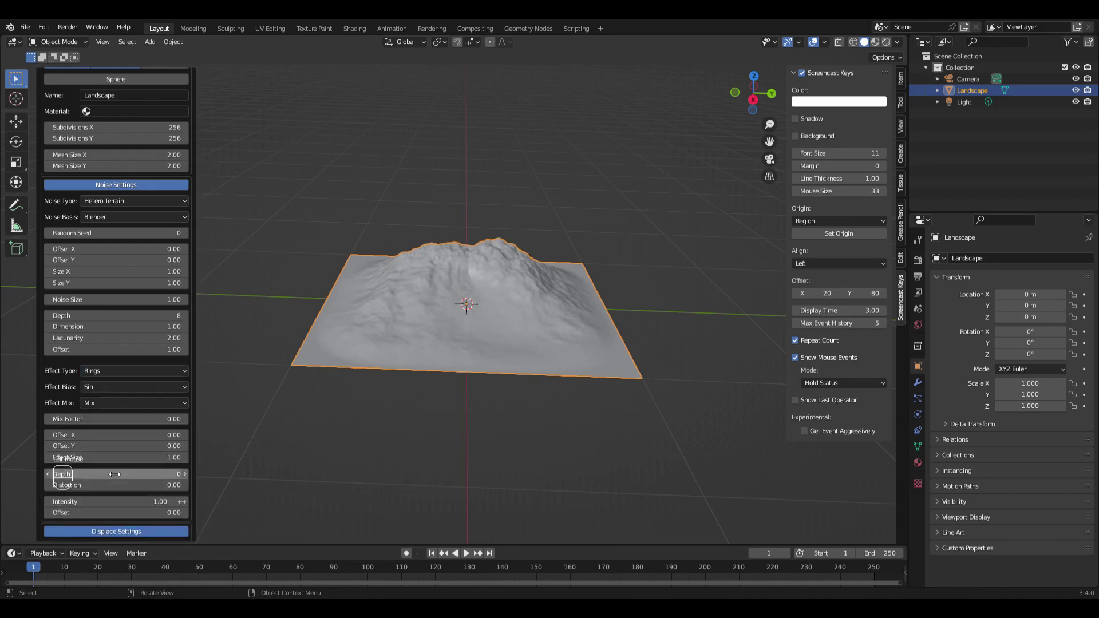
- Adjust the terrain displacement to smooth the peaks, then bring up its reset options
left_click_drag(122, 368, 107, 452)
left_click_drag(122, 373, 115, 424)
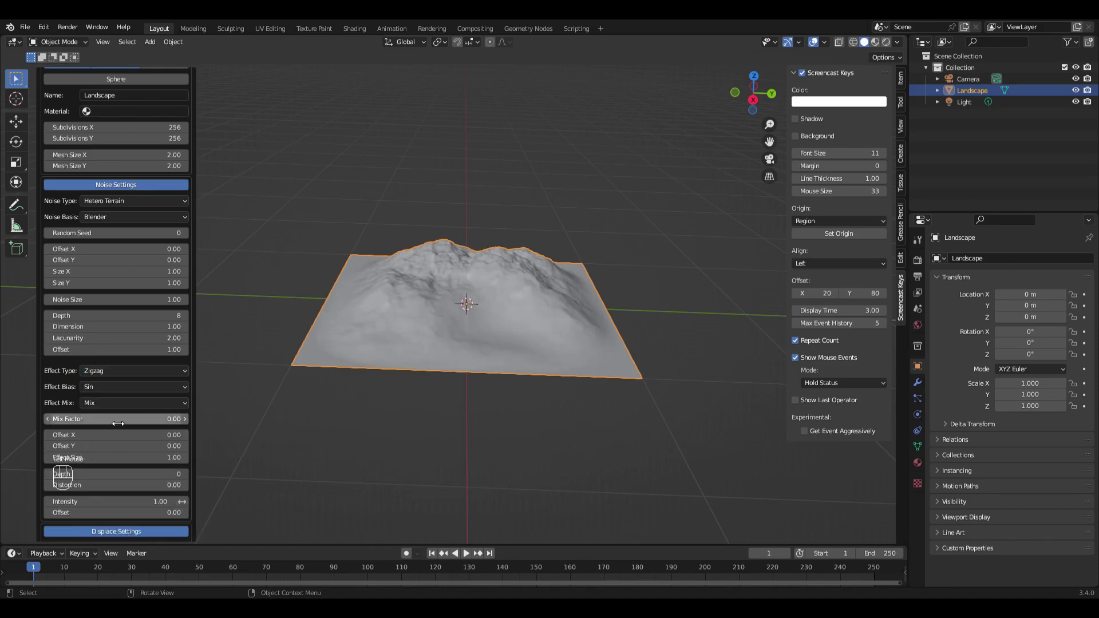
right_click(103, 427)
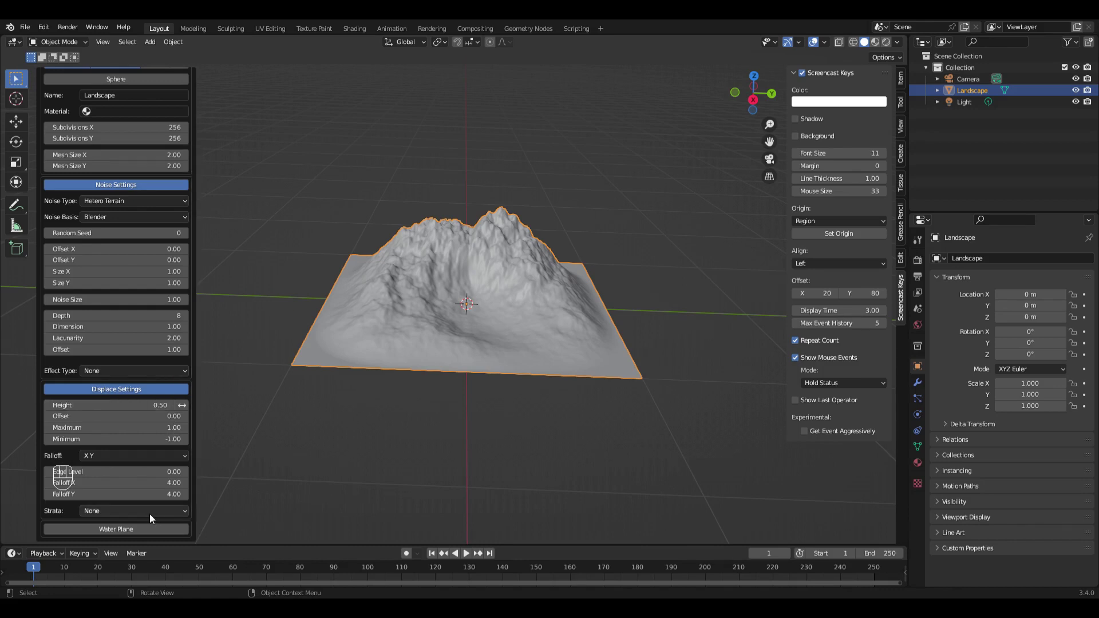
- Try sharper and softer Strata types on the mountain layers
left_click_drag(130, 515, 118, 493)
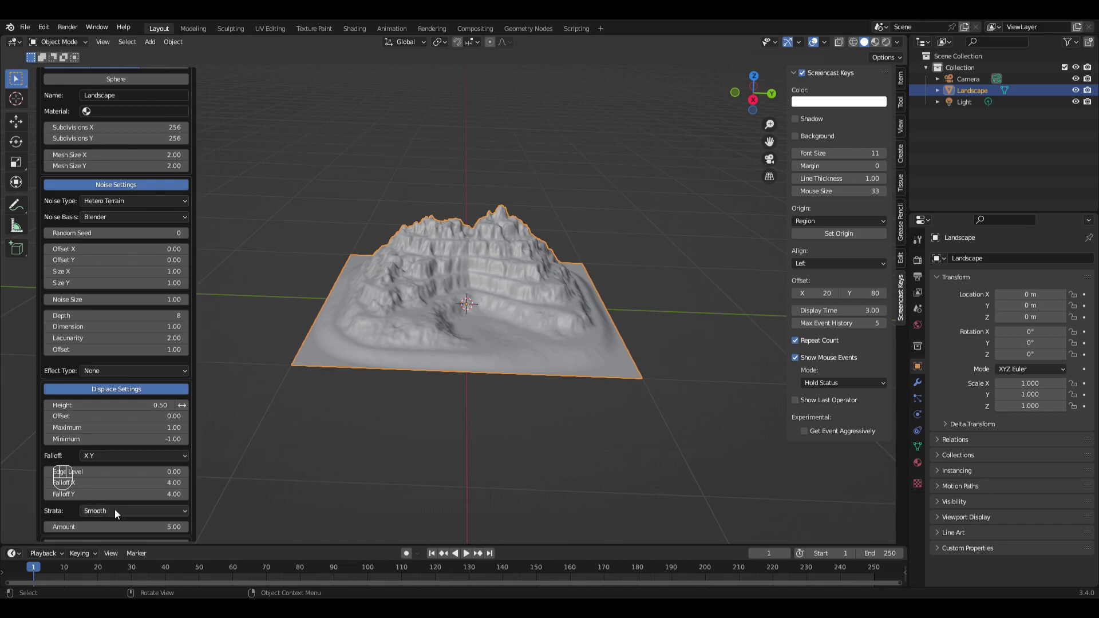
left_click_drag(117, 512, 126, 475)
left_click_drag(124, 517, 134, 453)
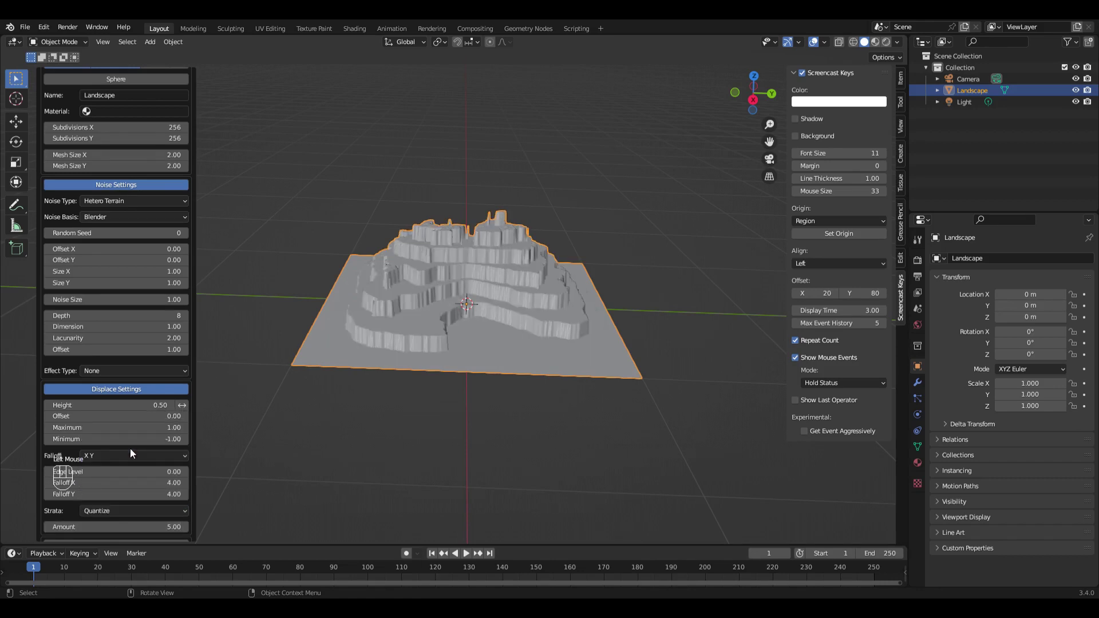
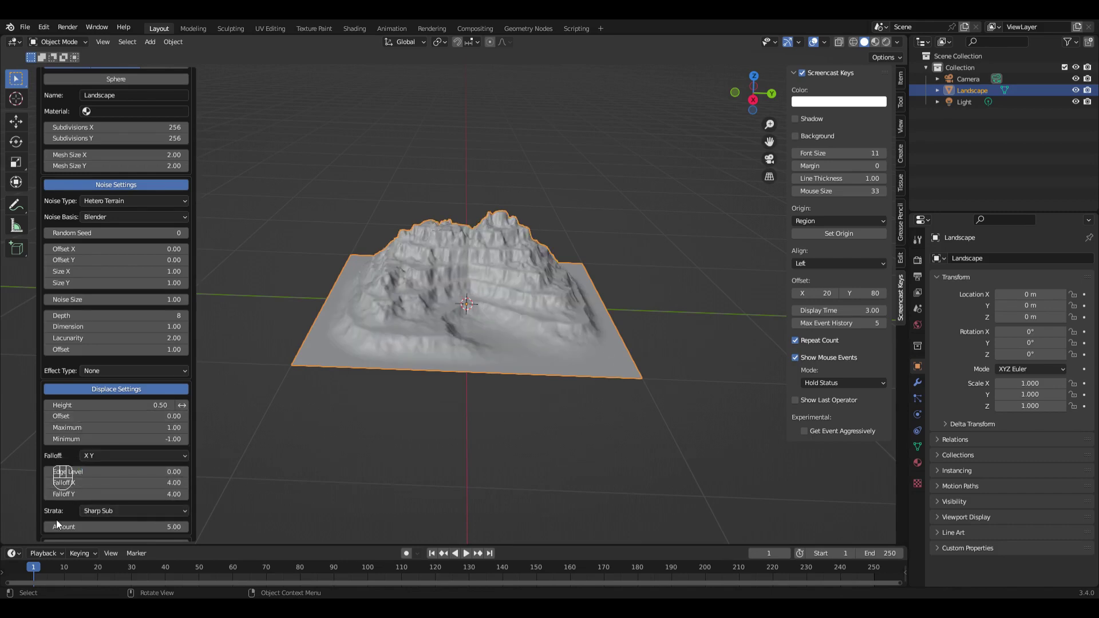
- Set the Strata Amount to 2
left_click(51, 530)
left_click(51, 531)
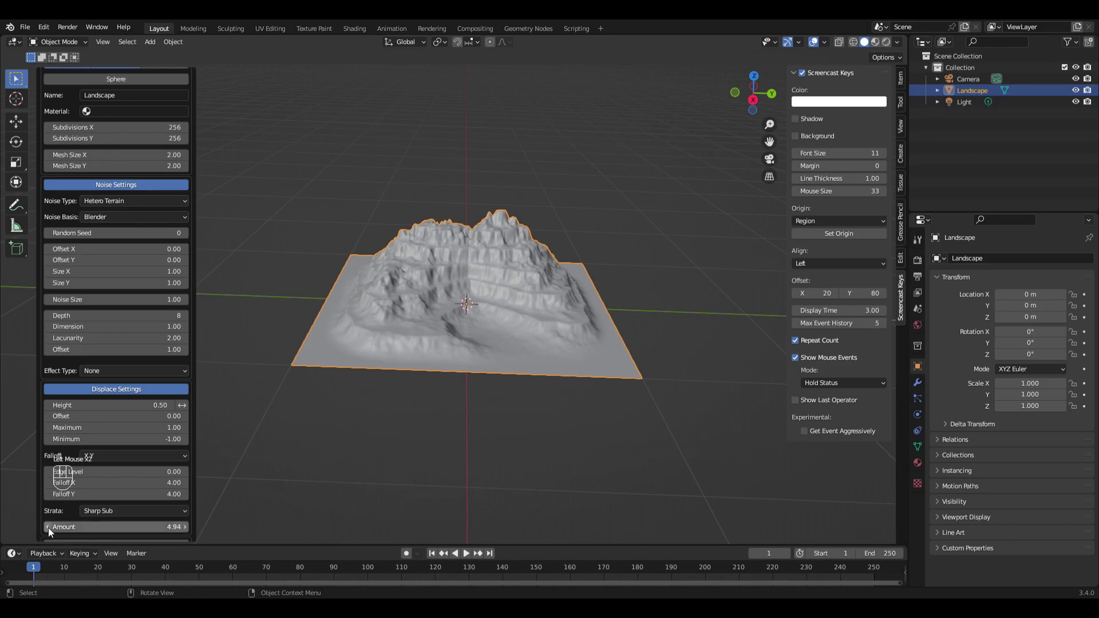